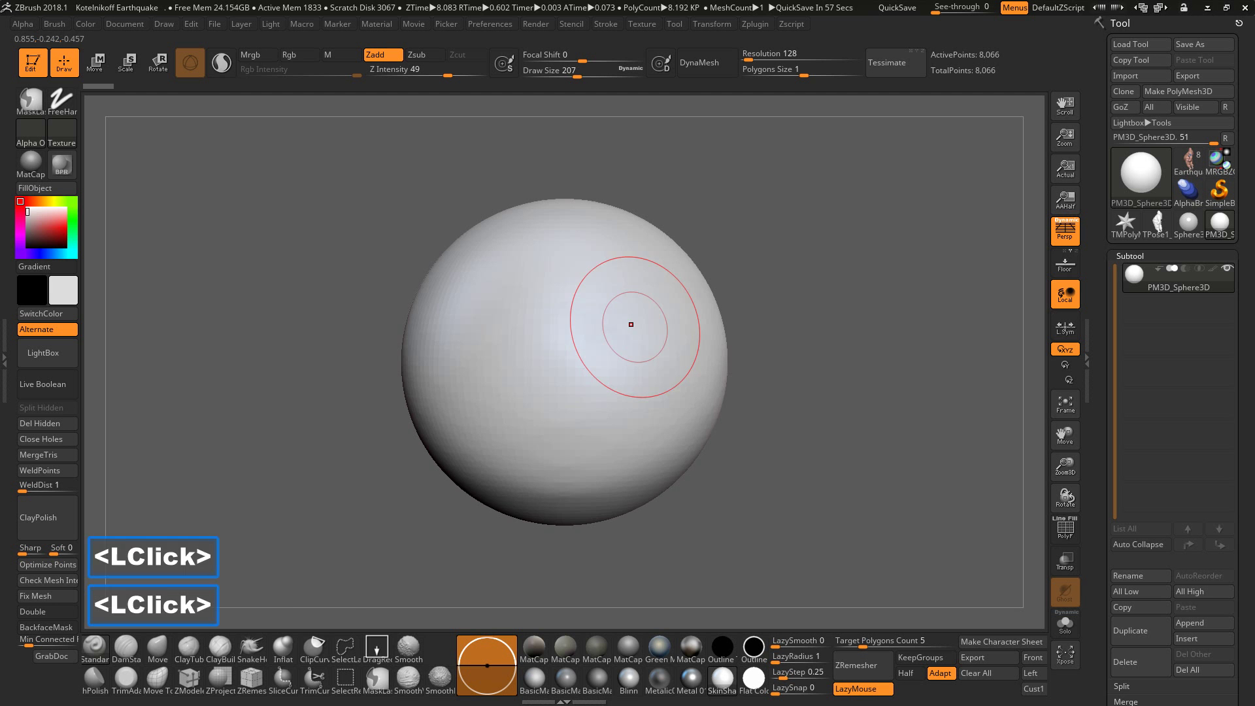
Step: Bring up the brush library and narrow it to I-named brushes to find IMM ZipperM
left_click(751, 380)
left_click(795, 384)
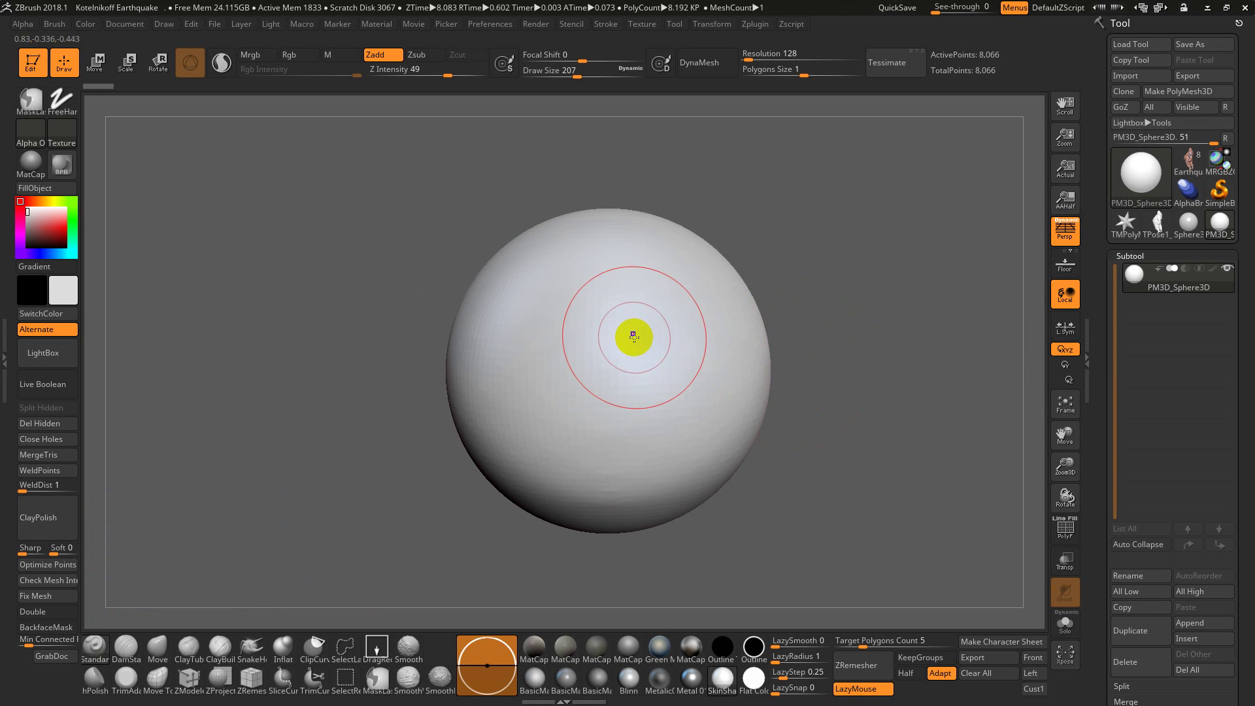
key("b")
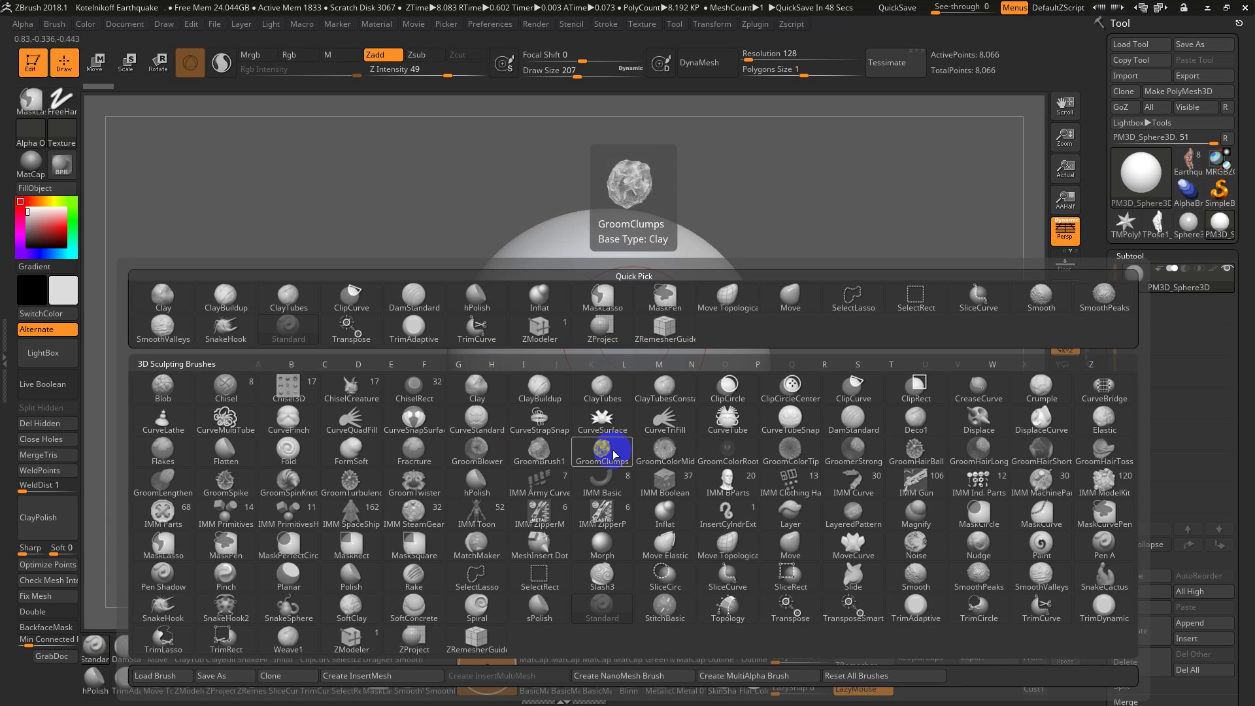
key("i")
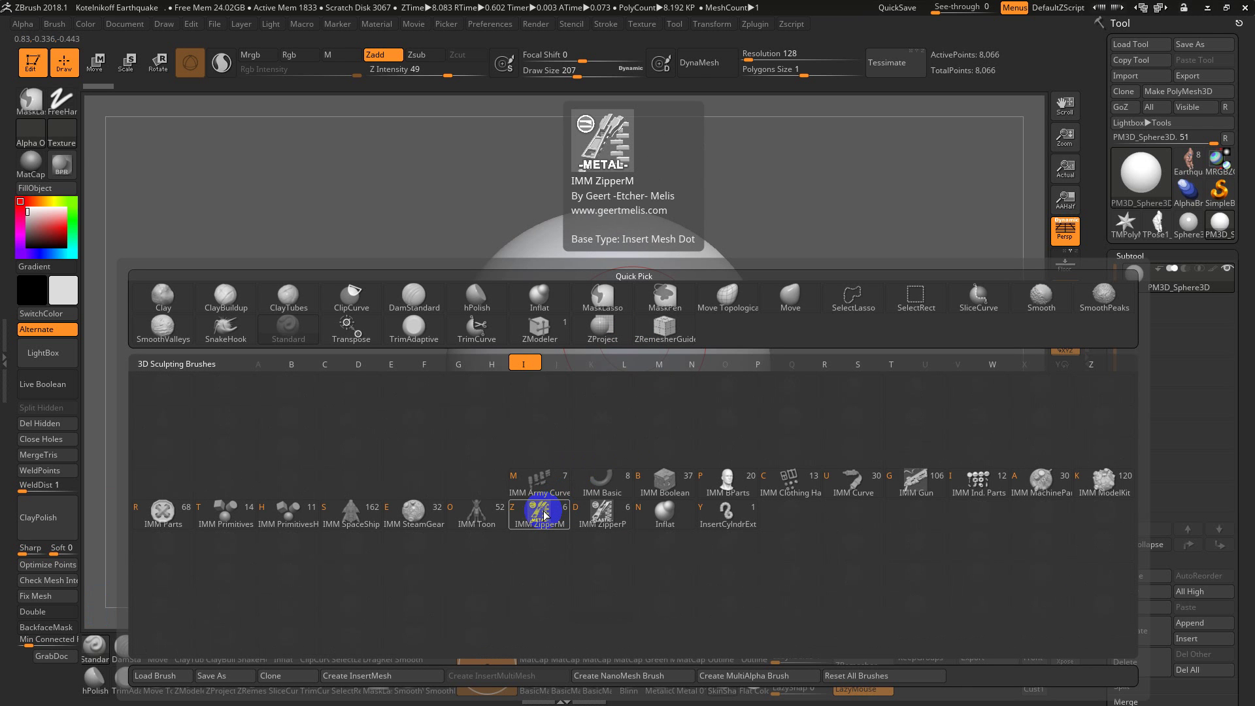
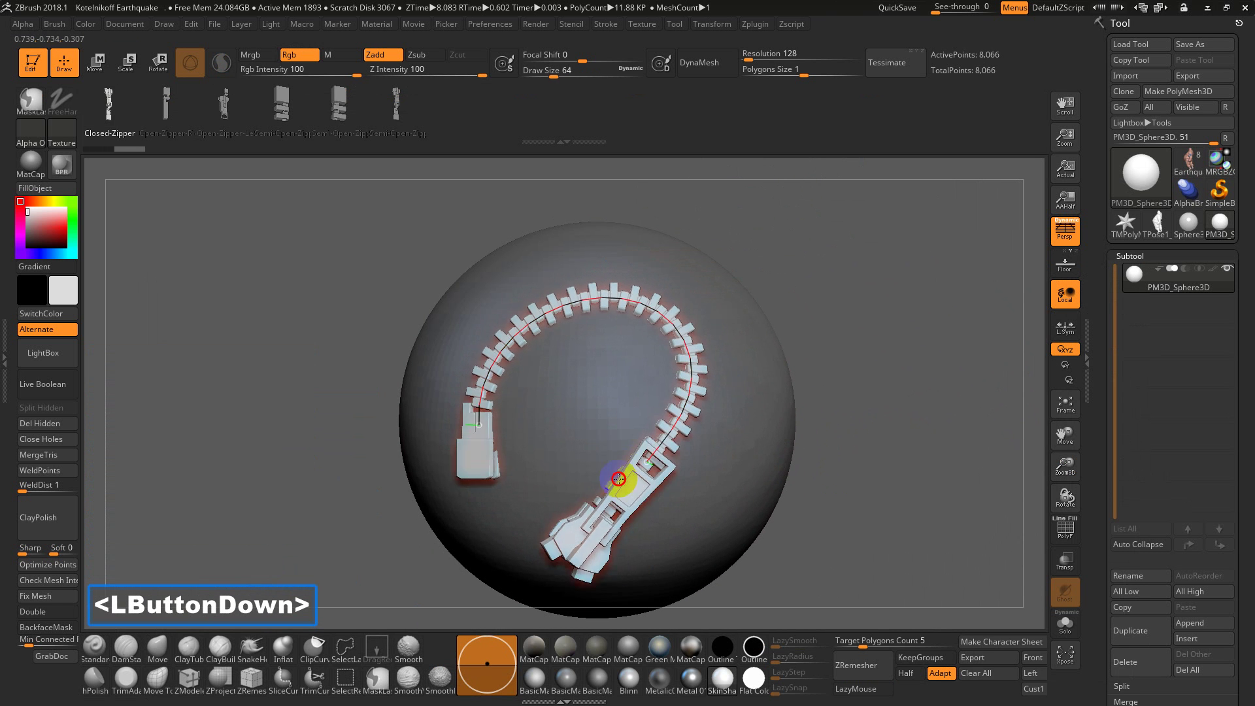
Step: Reopen the brush library filtered to I-named brushes and inspect IMM Army Curve
double_click(880, 364)
left_click(855, 384)
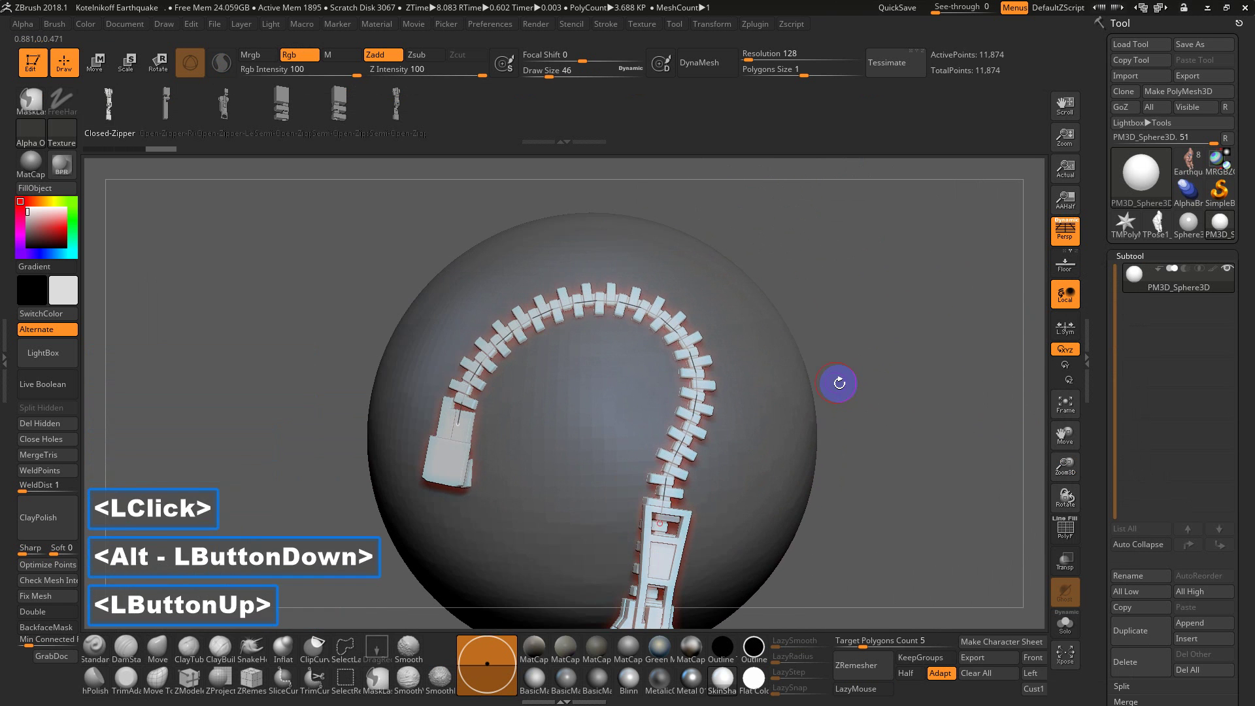
key("b")
key("i")
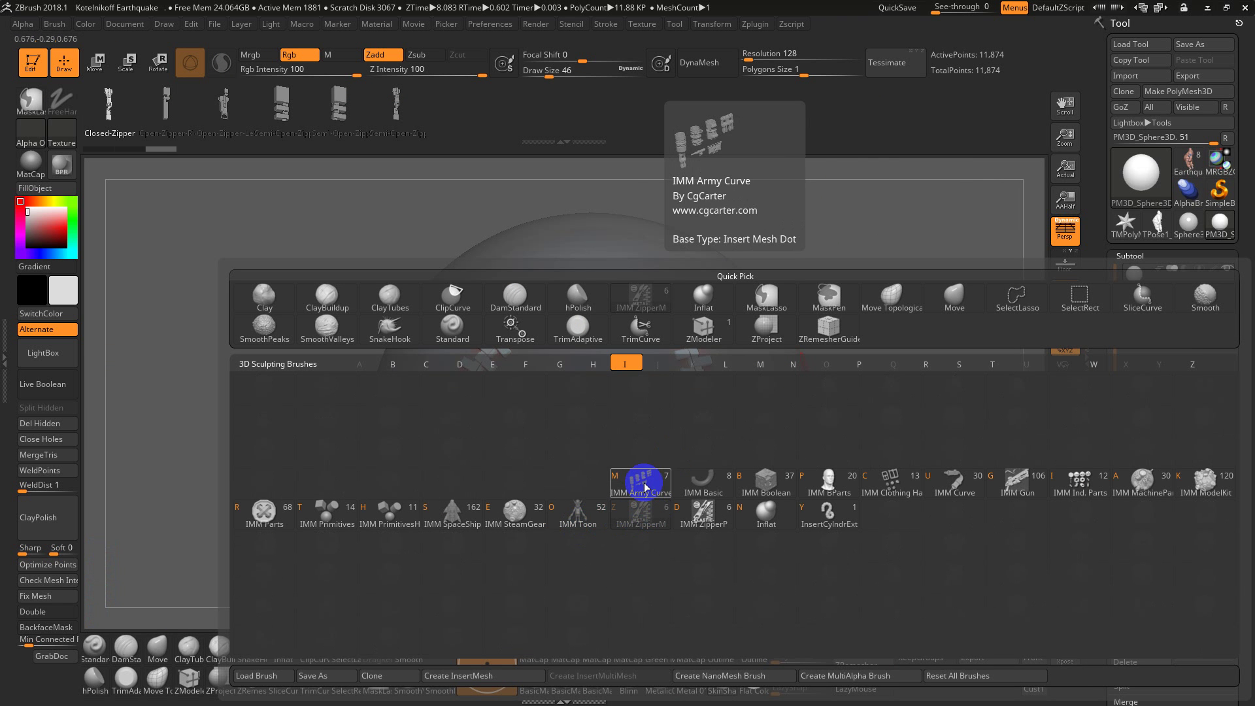
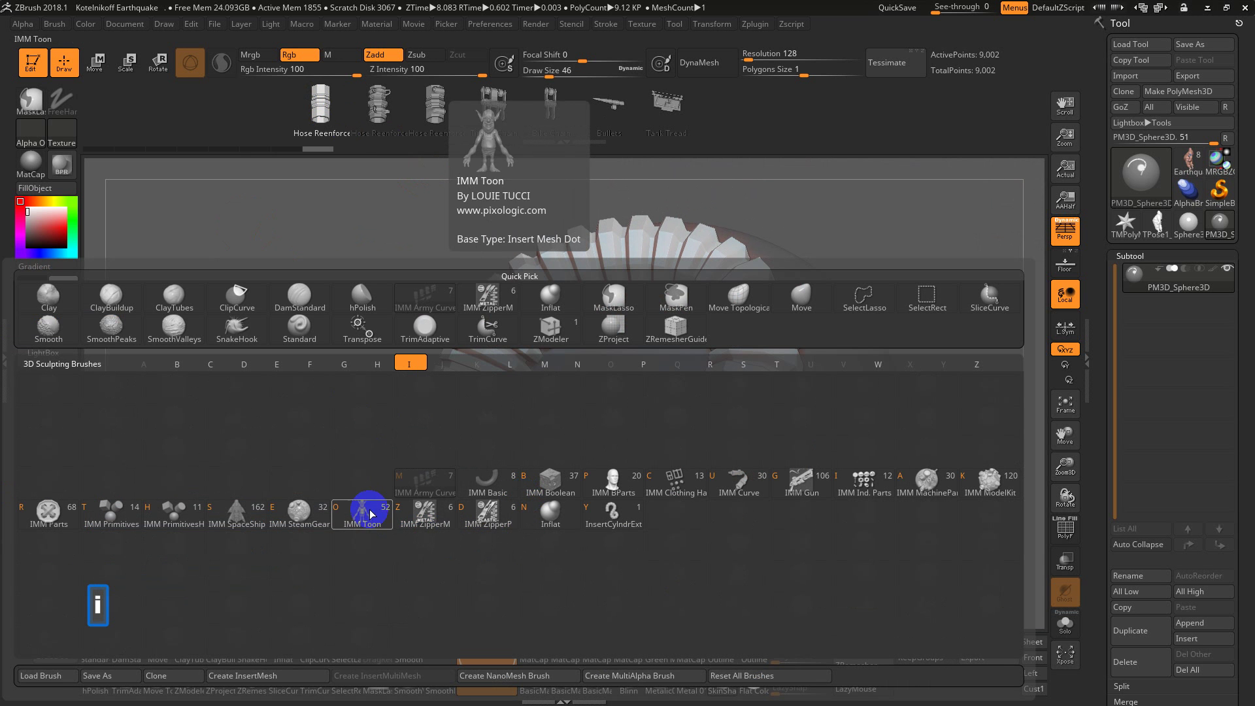
Step: Choose the hose piece from the brush's mesh set to replace the zipper stroke
left_click(251, 517)
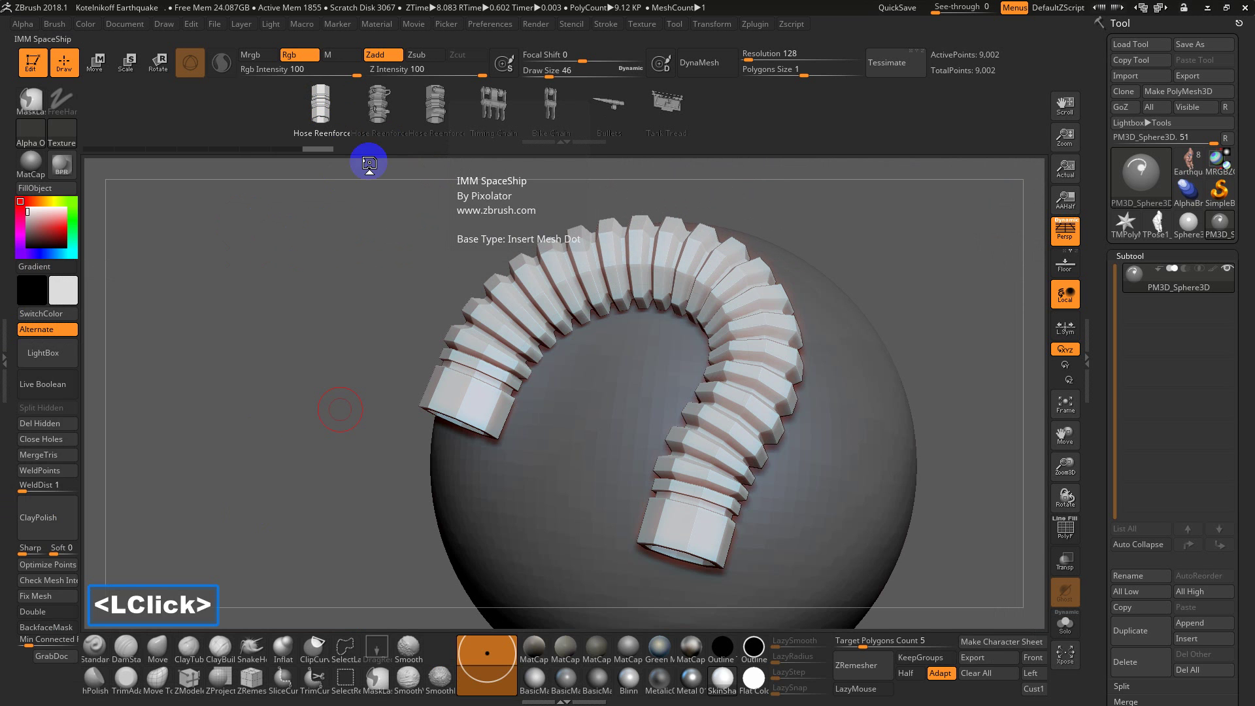
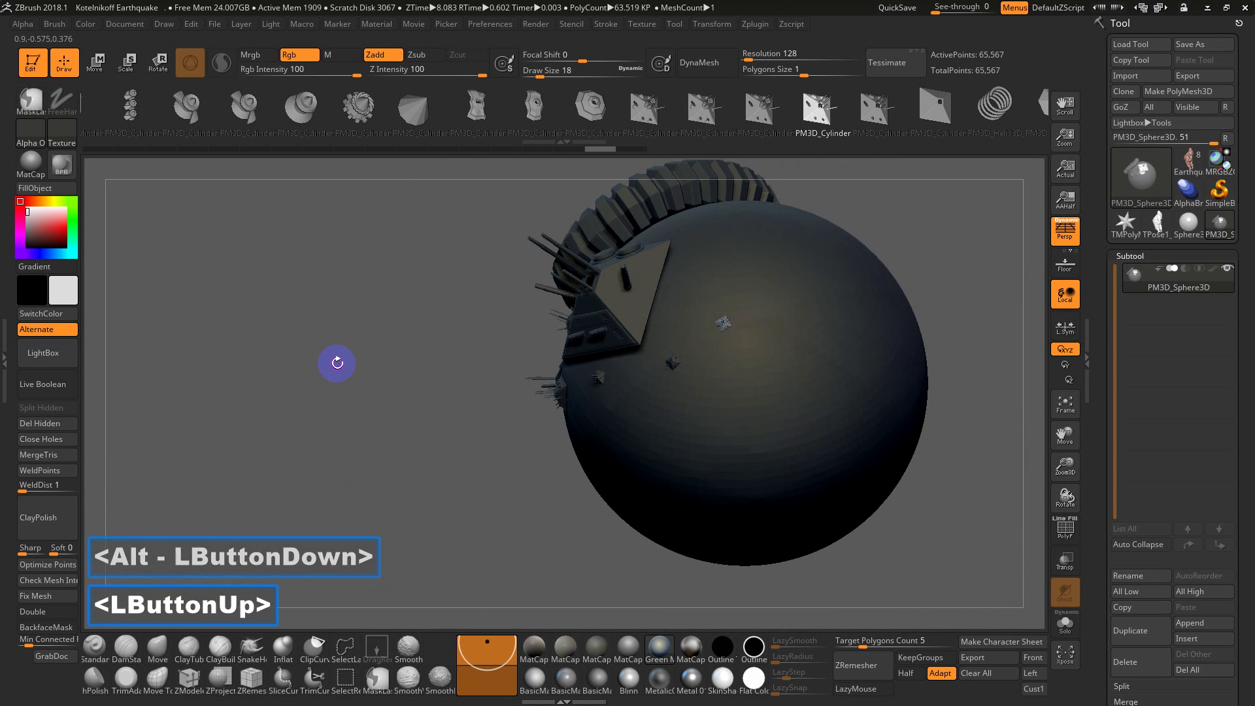
Step: Place hull details on the sphere and bring up the Lightbox browser of saved projects
left_click(388, 380)
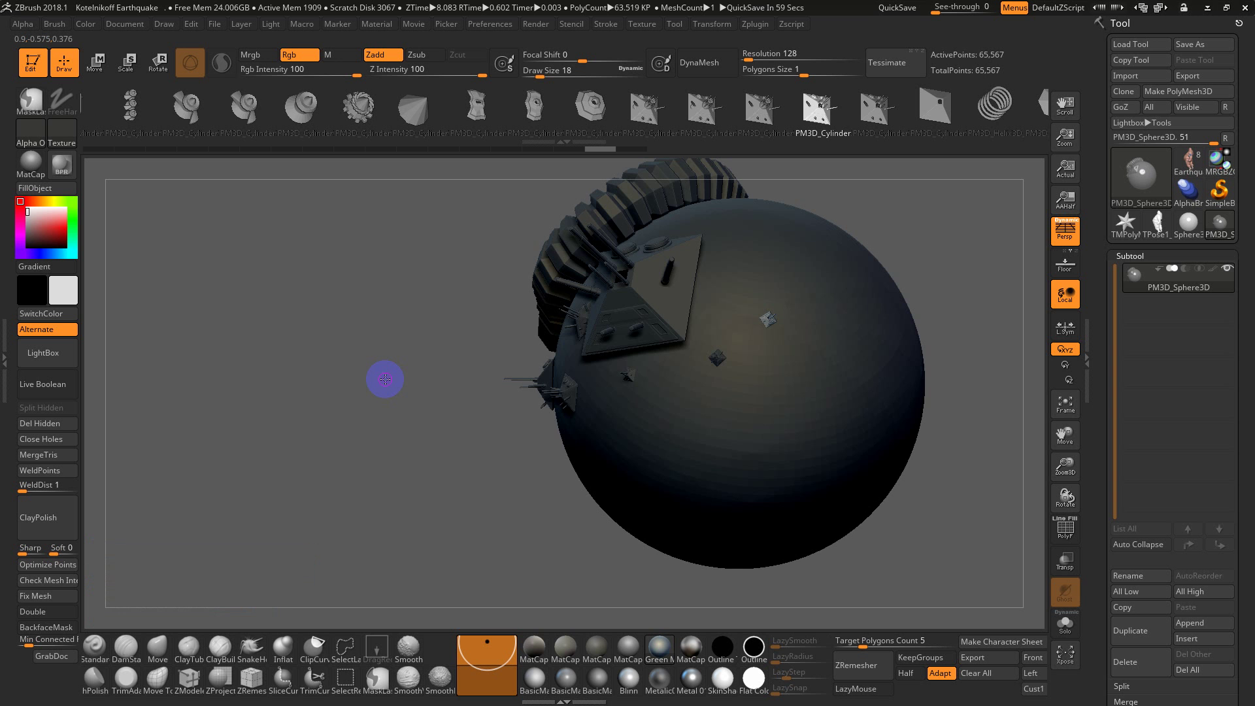
left_click(370, 385)
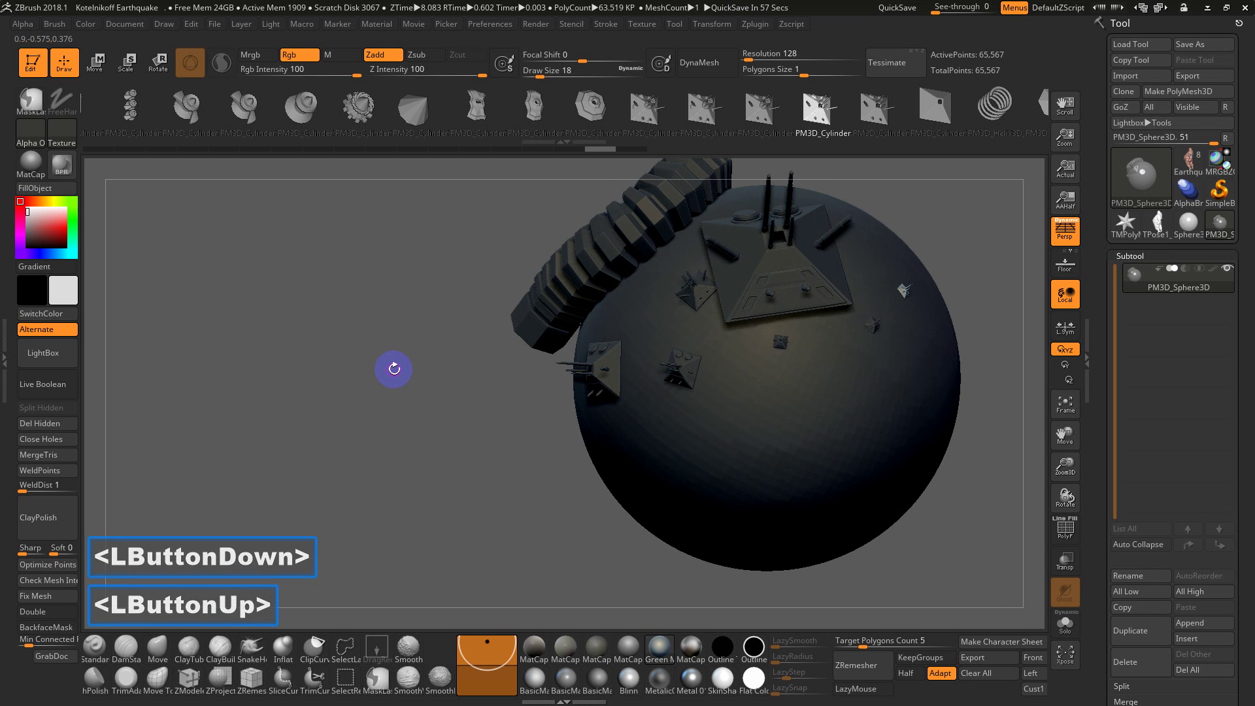
key(",")
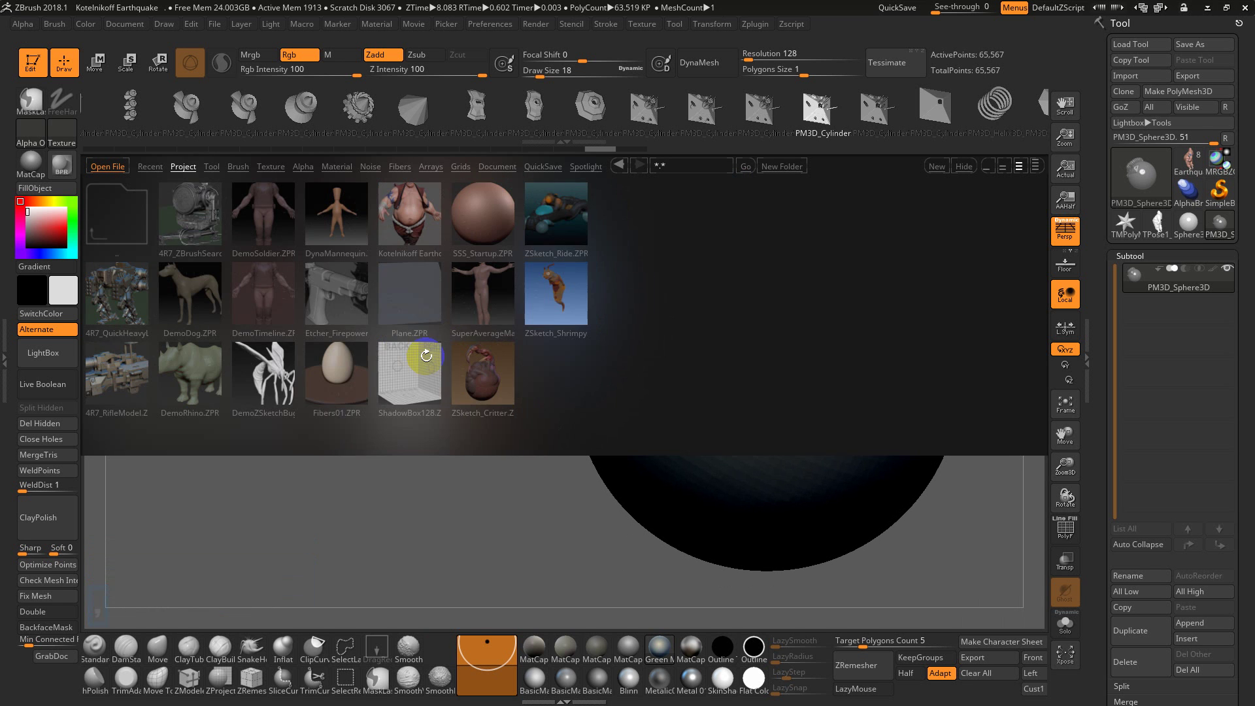
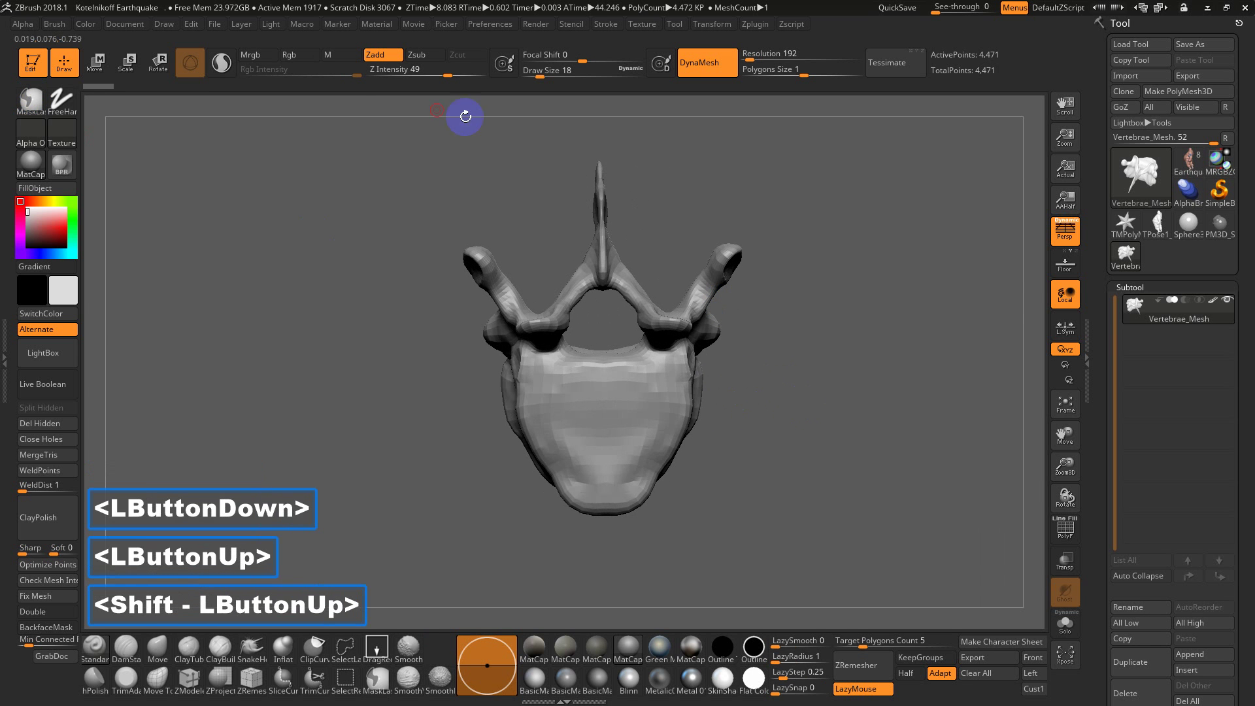
Step: Show the Brush palette with its Create subpalette over the loaded vertebra model
double_click(61, 26)
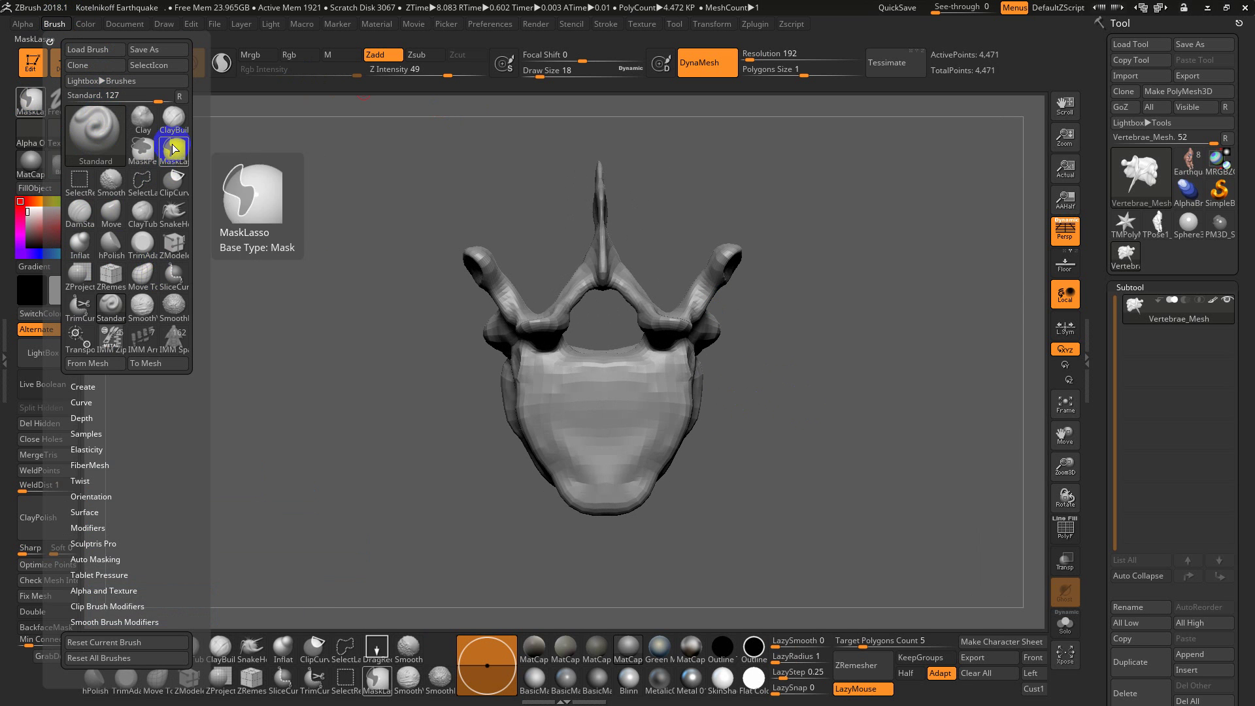
left_click(169, 450)
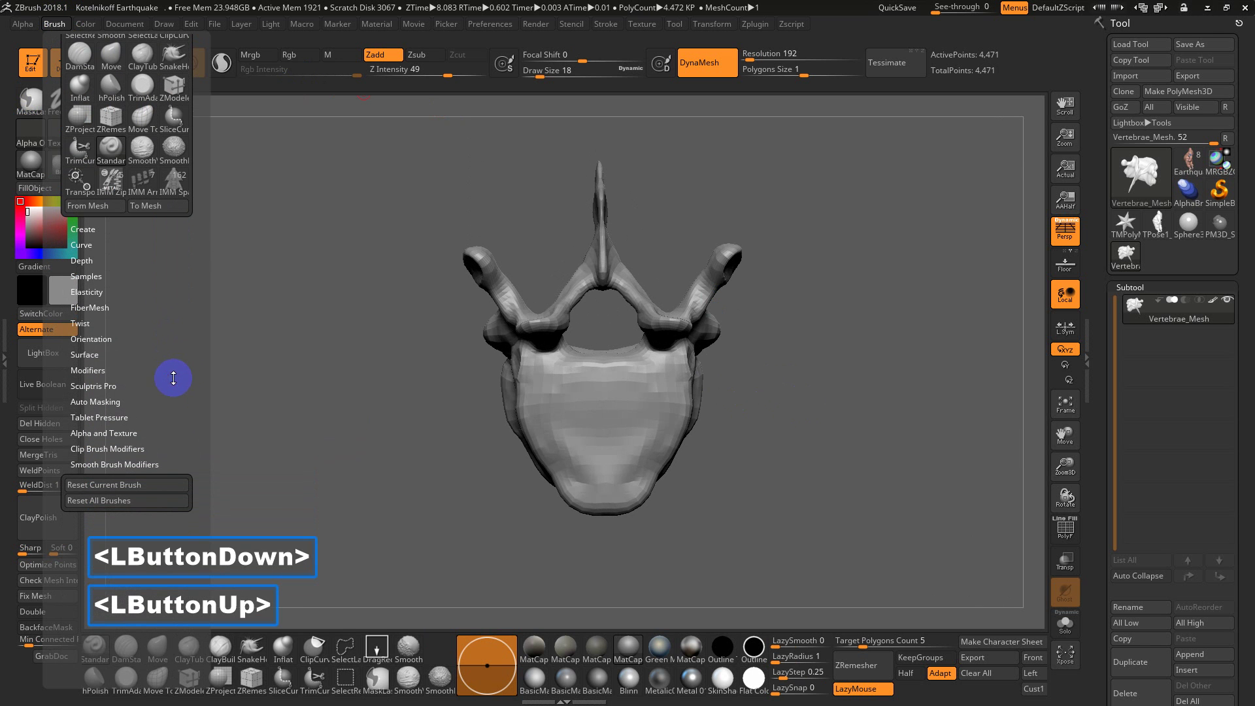
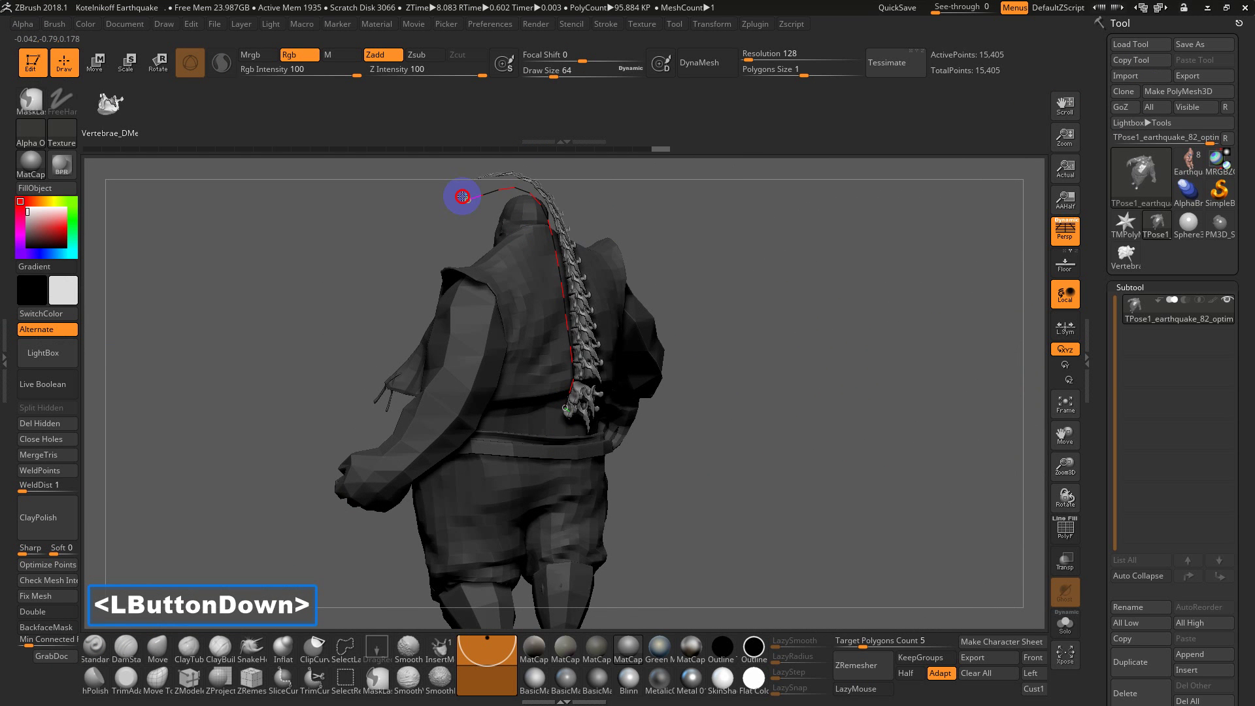
Step: Adjust the vertebrae InsertMesh curve so the column runs down the character's back
left_click(794, 364)
left_click(771, 432)
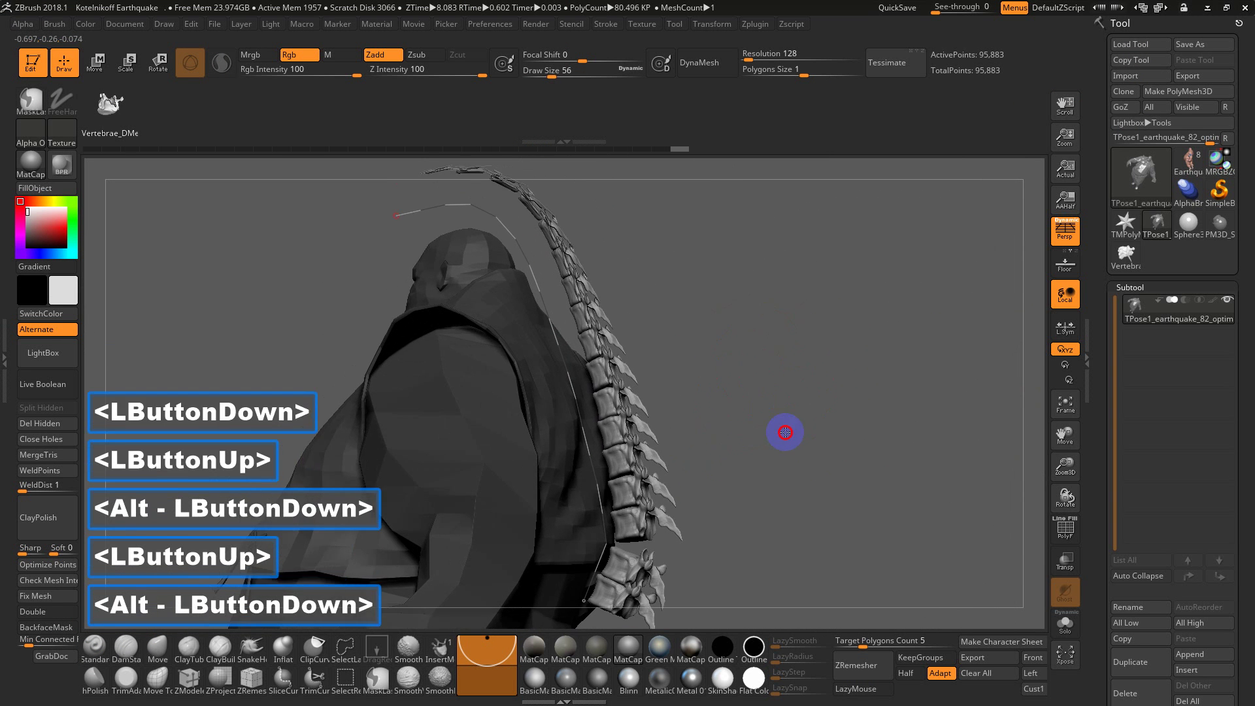
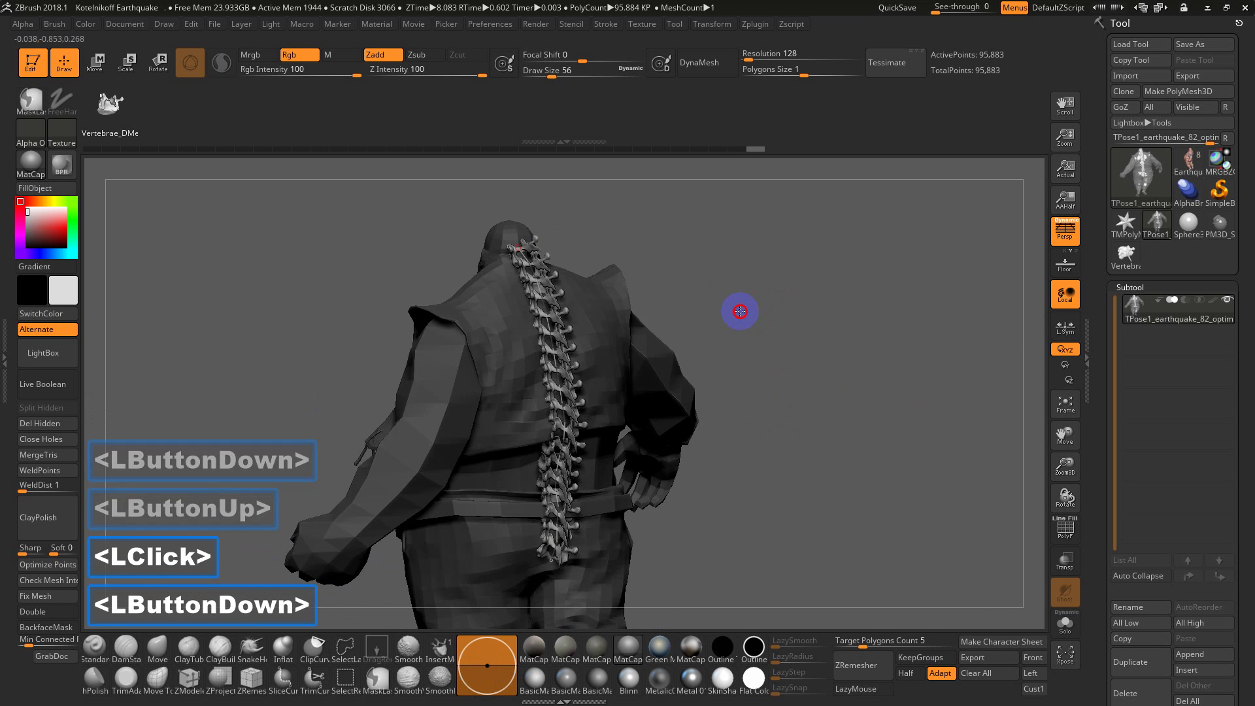
left_click(765, 277)
left_click(804, 260)
double_click(778, 280)
left_click(889, 198)
left_click(868, 256)
left_click(873, 236)
left_click(864, 262)
left_click(874, 235)
left_click(885, 239)
left_click(855, 274)
left_click(892, 284)
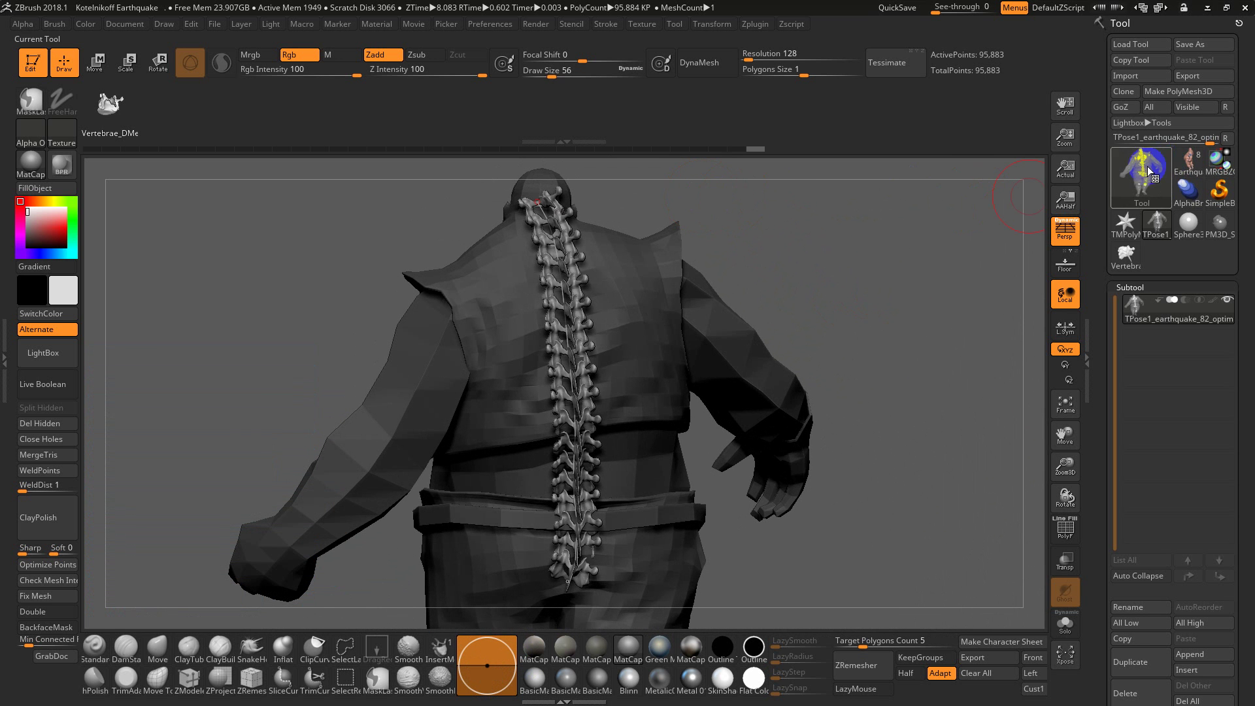
Step: Frame the finished spine and make a fresh Cube3D the current model
left_click(1144, 182)
double_click(773, 298)
key("f")
double_click(886, 375)
left_click(831, 289)
left_click(837, 404)
left_click(844, 421)
left_click(849, 412)
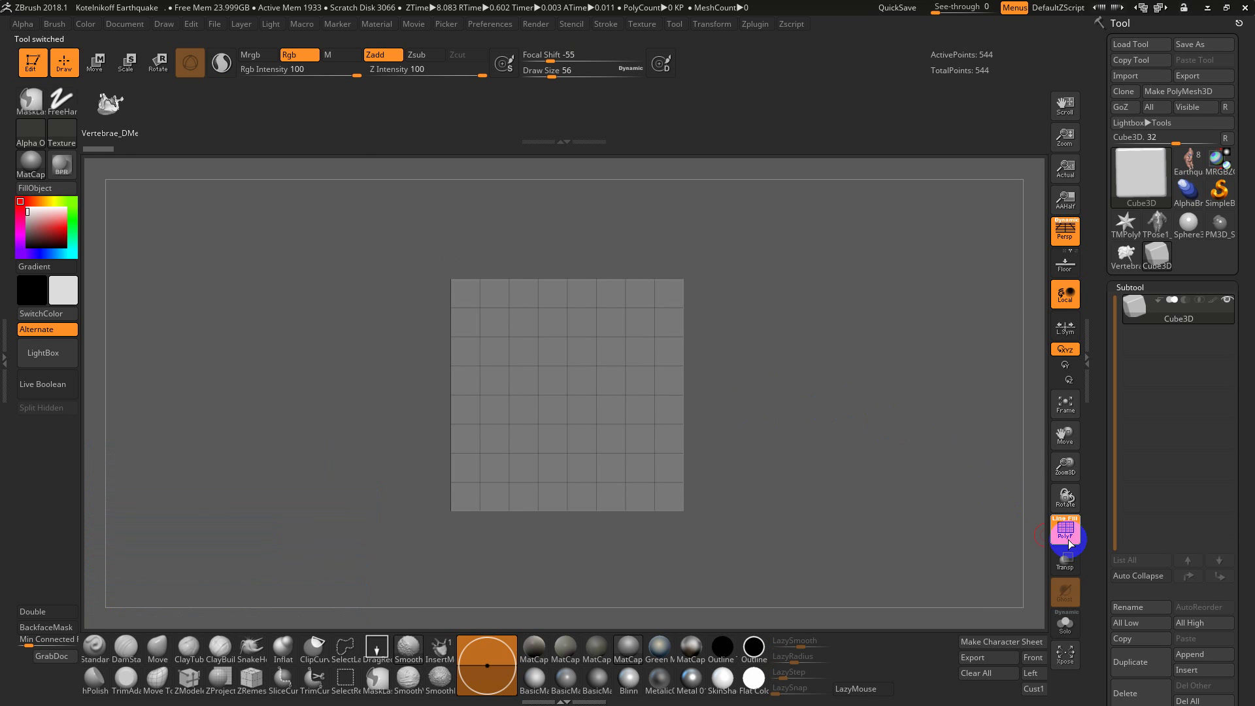
Step: Convert the cube to a PolyMesh3D and polygroup the top rows with Ctrl+W
key("f")
left_click(1190, 89)
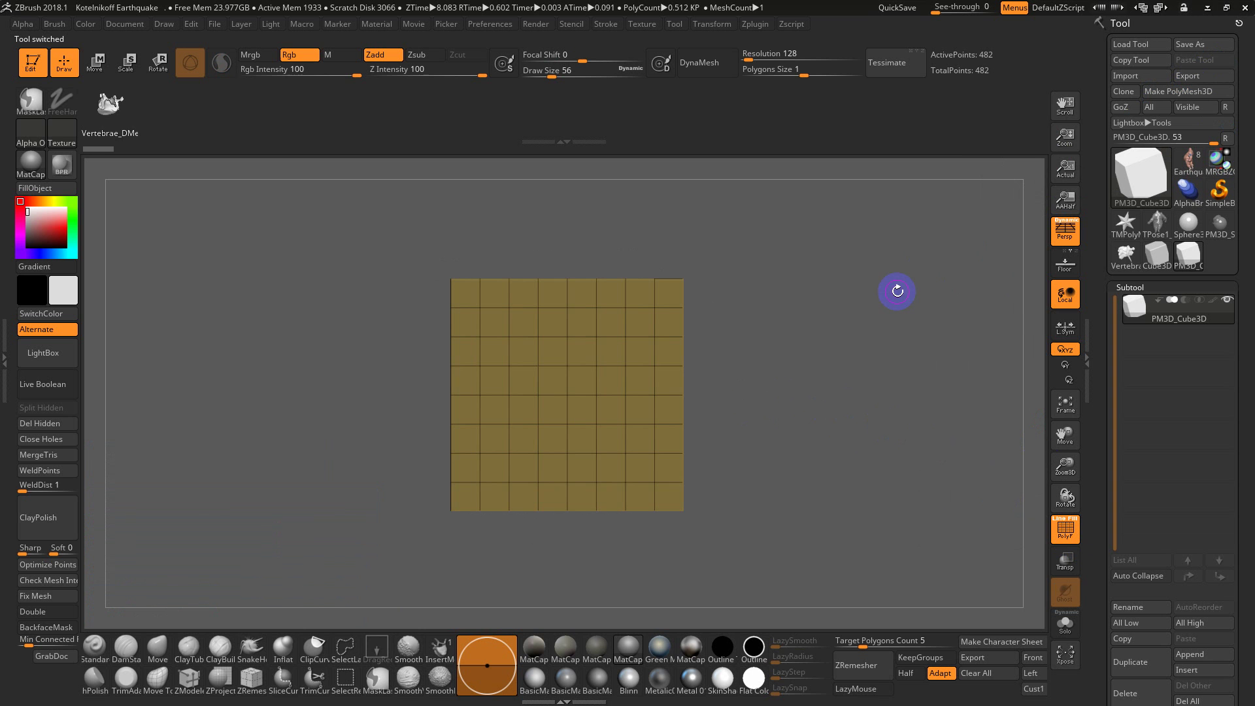
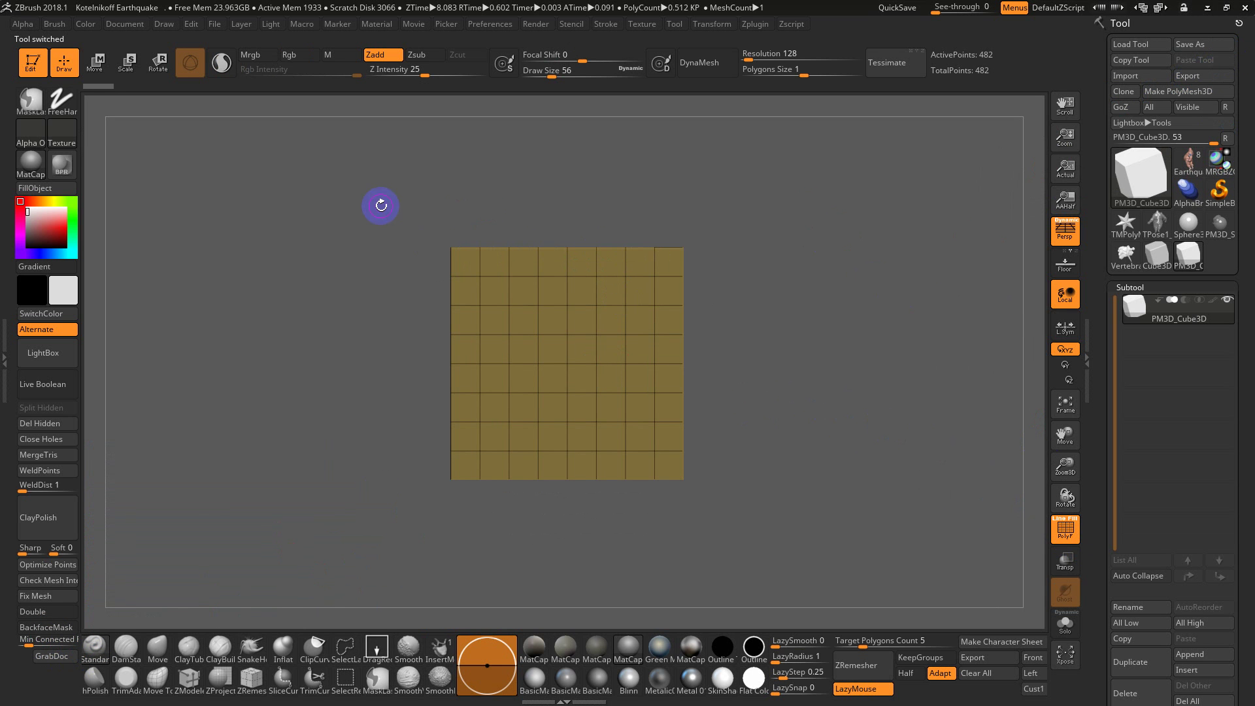
left_click(372, 215)
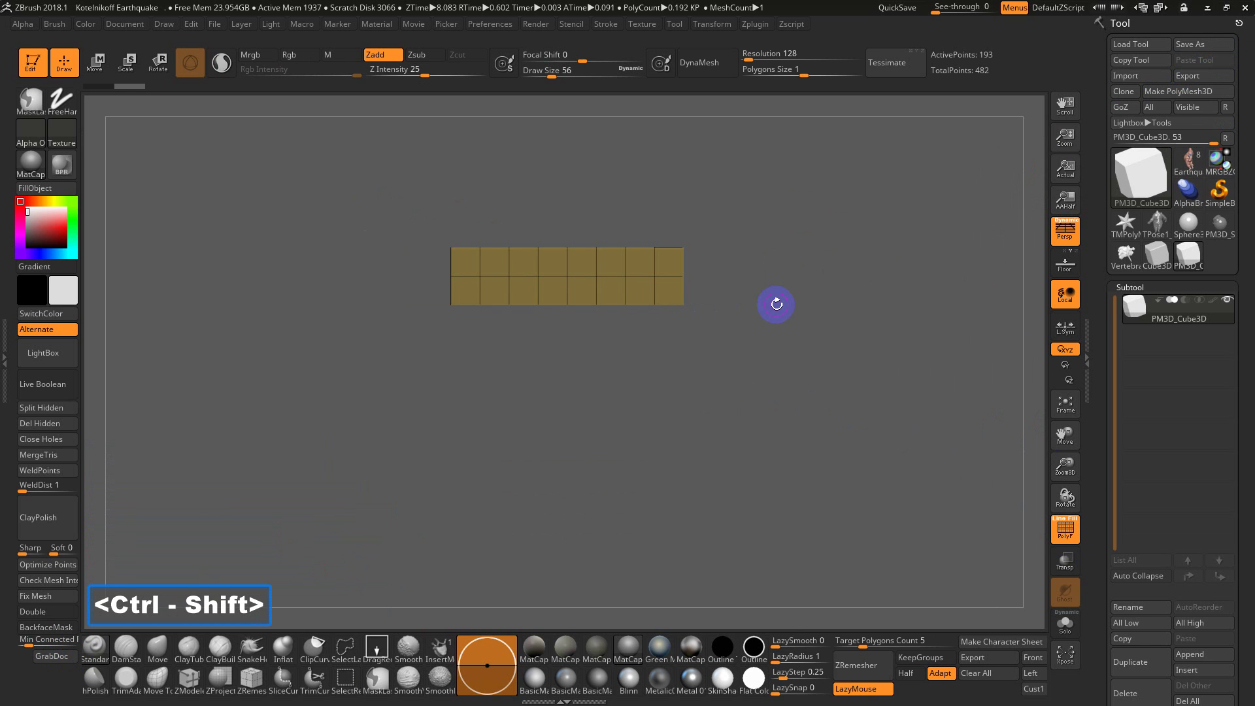
key("ctrl+w")
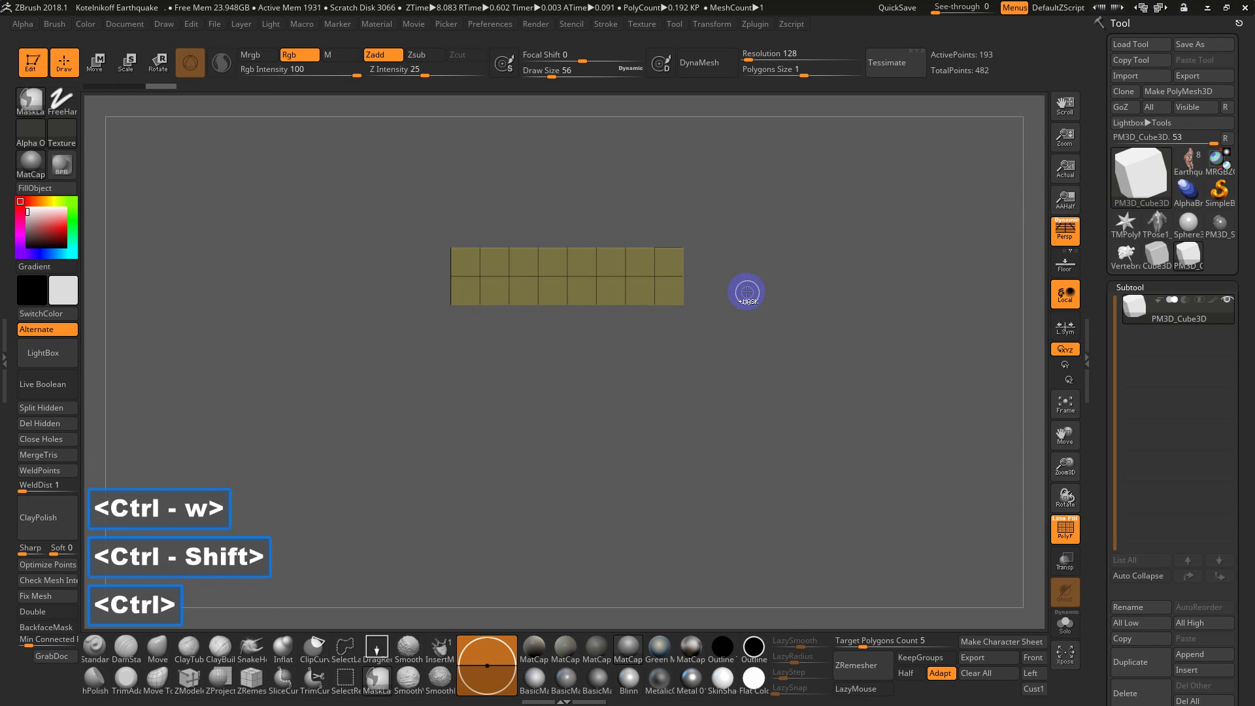
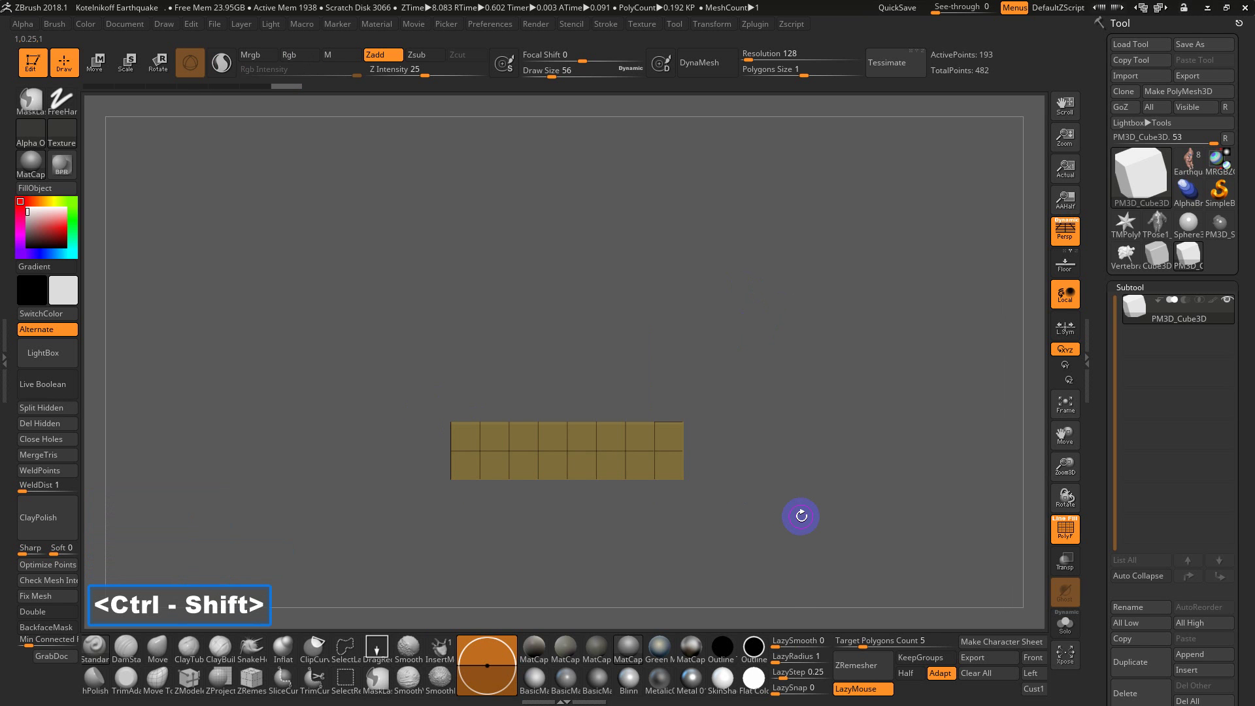
Step: Polygroup the remaining band and unhide the whole three-band mesh
key("ctrl+w")
left_click(798, 426)
left_click(777, 376)
left_click(793, 382)
Step: Create an InsertMesh brush from the banded mesh and bring up the full brush library
left_click(810, 383)
left_click(781, 354)
left_click(59, 27)
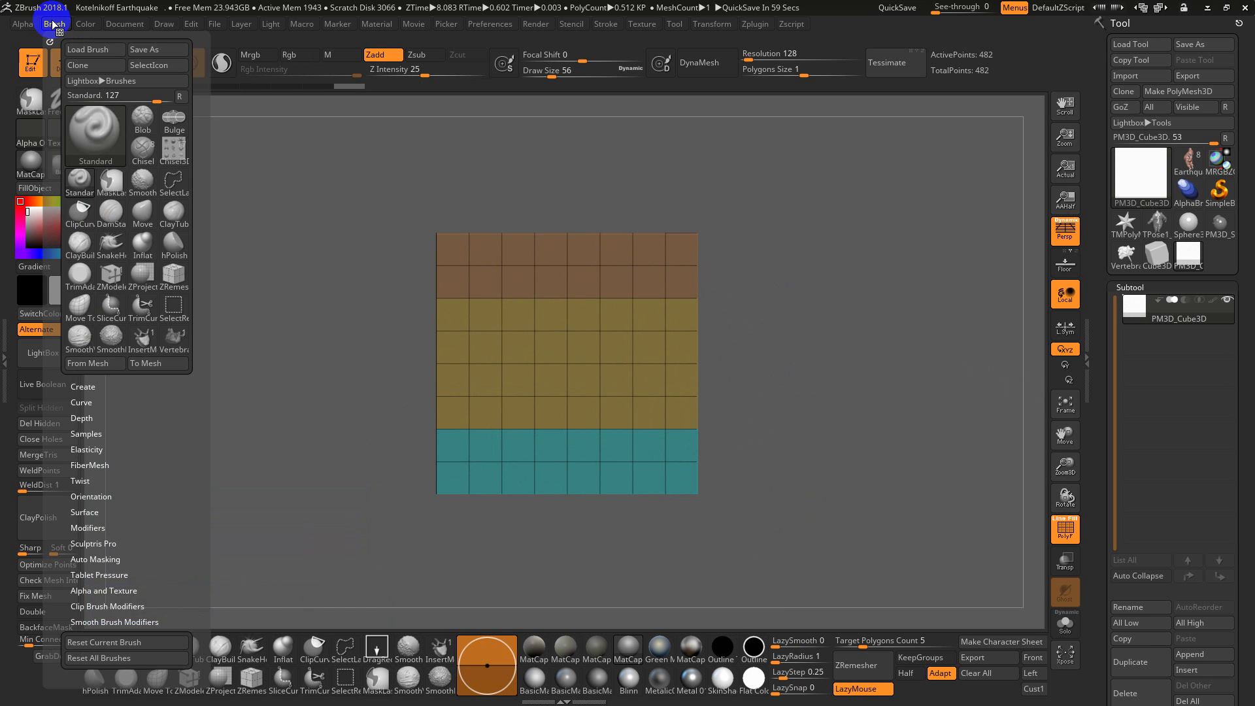
left_click(111, 653)
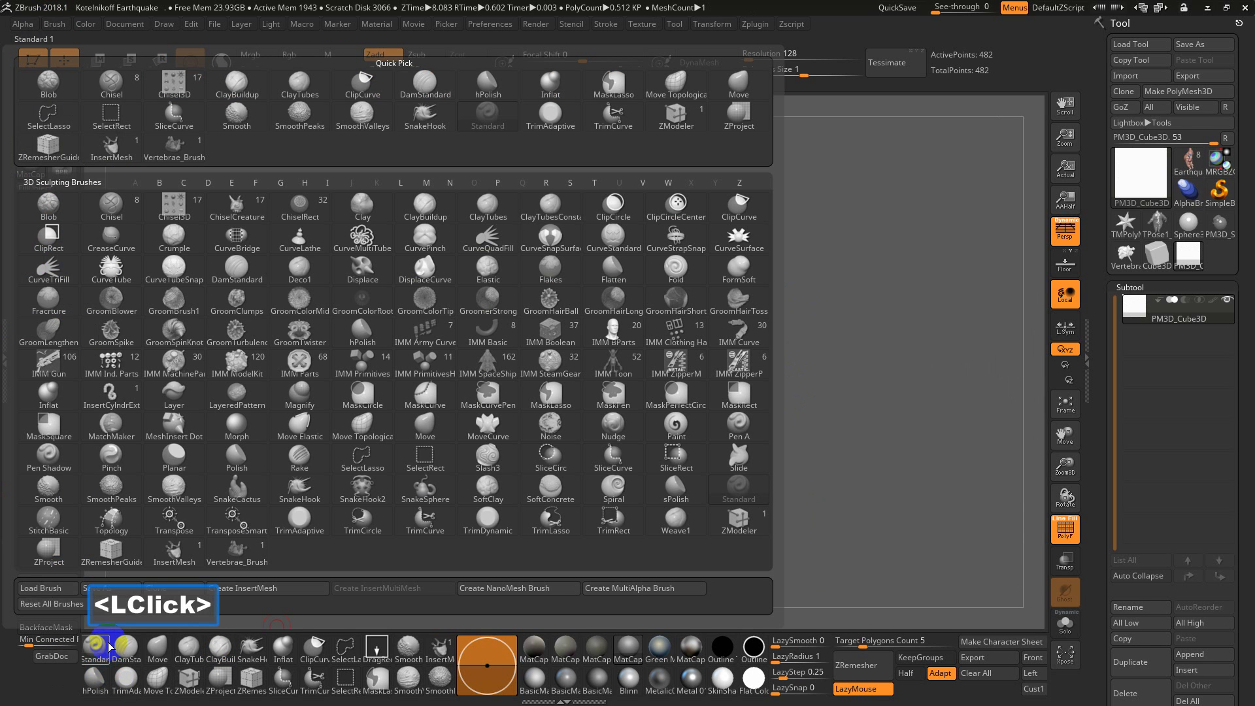
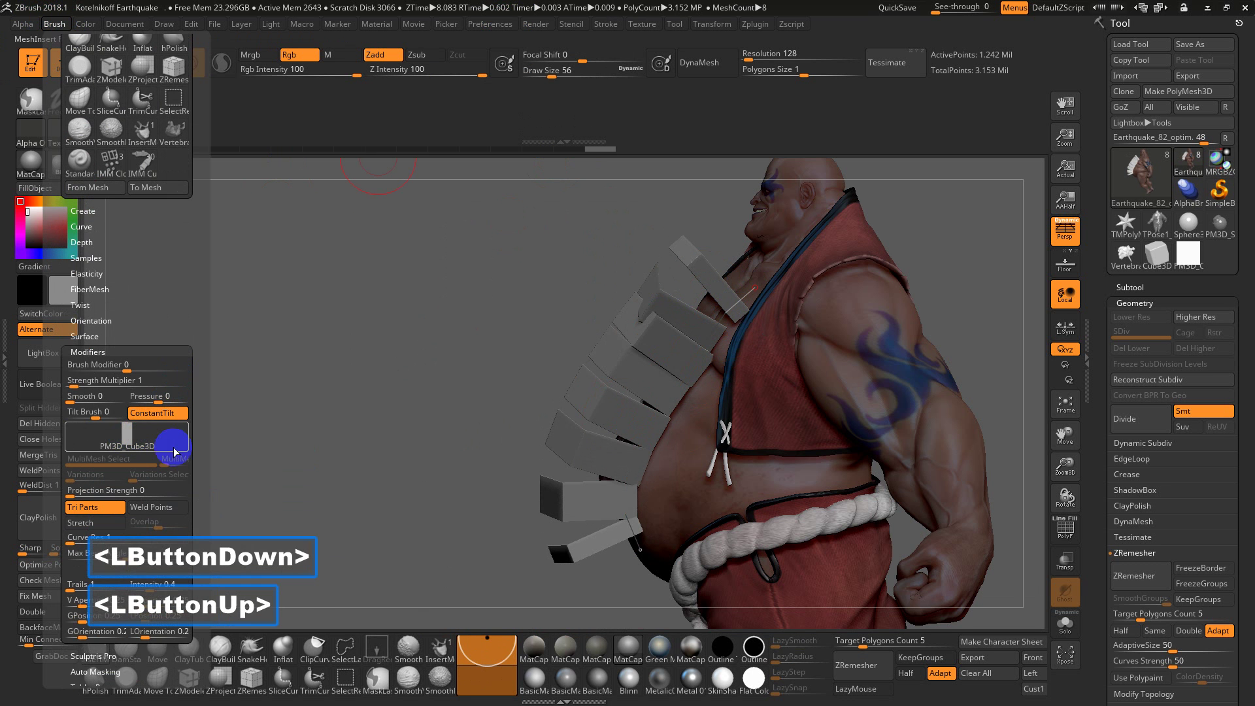
Step: Check the Brush Curve settings before starting the vine brush
left_click(204, 306)
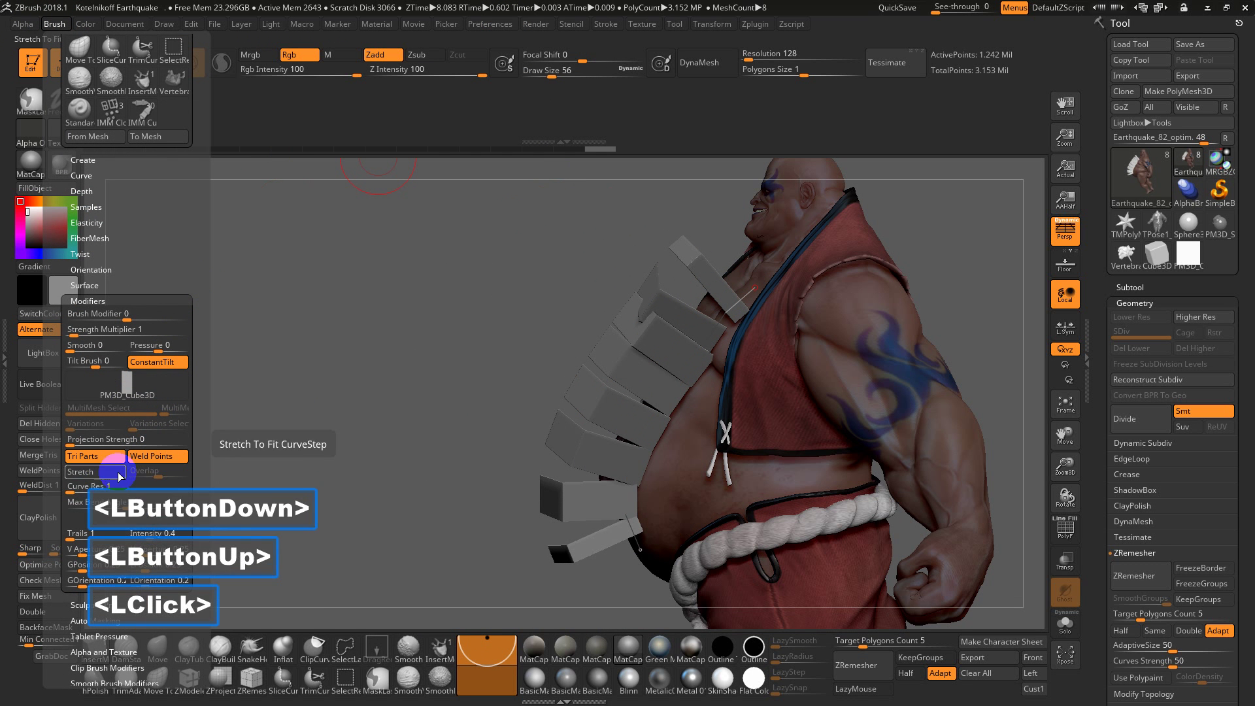
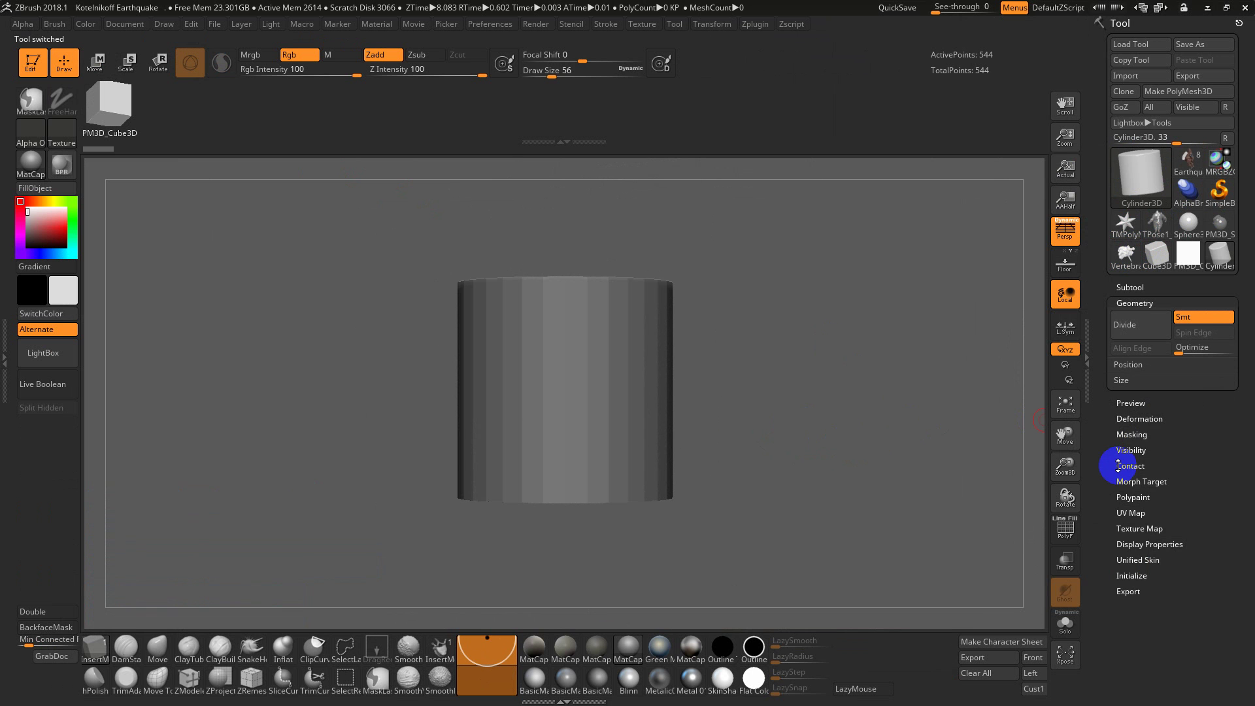
Step: Make a Cylinder3D the current model for the vine stem
left_click(1111, 429)
left_click(880, 402)
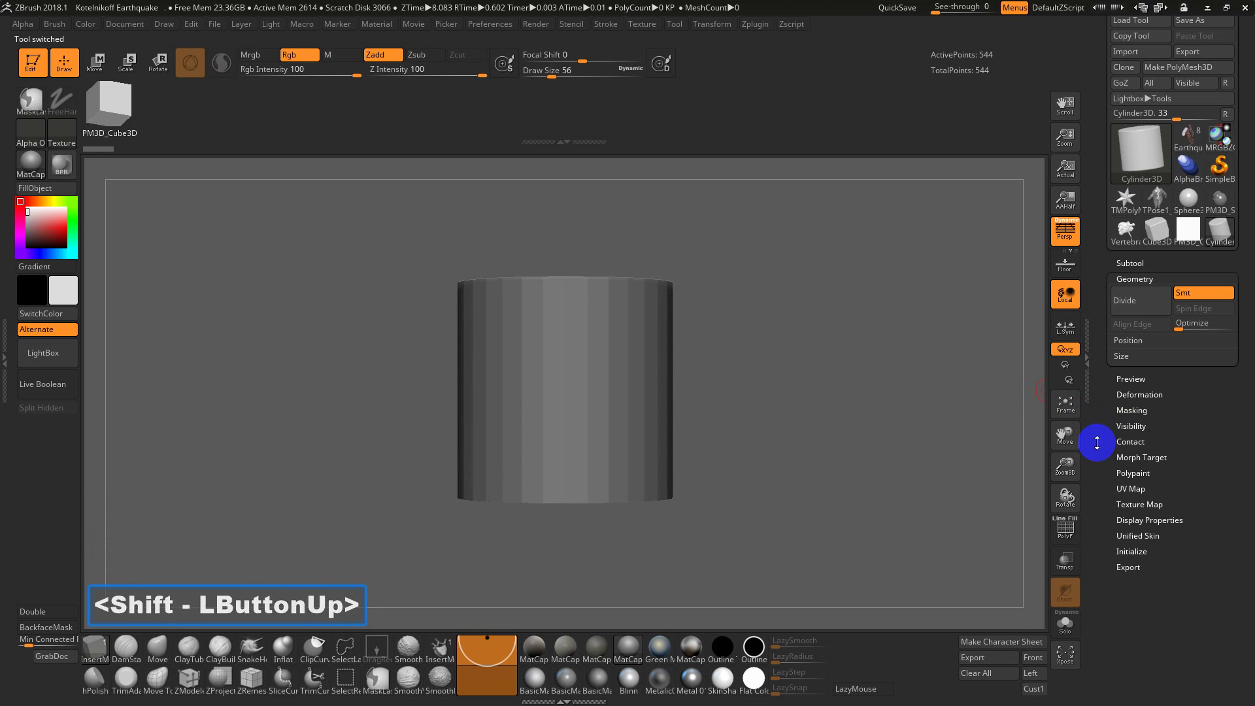
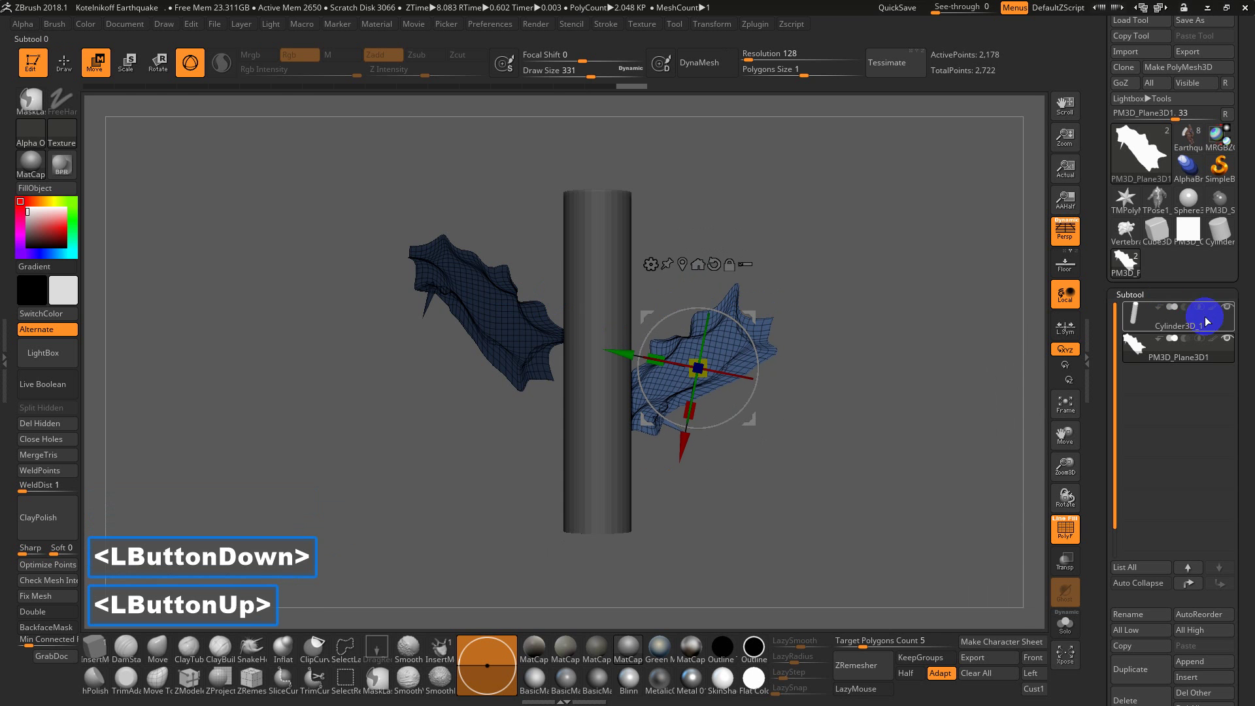
Step: Select the Cylinder3D_1 stem subtool and bring its Split, Remesh and Project options into view
left_click(1147, 324)
left_click(884, 384)
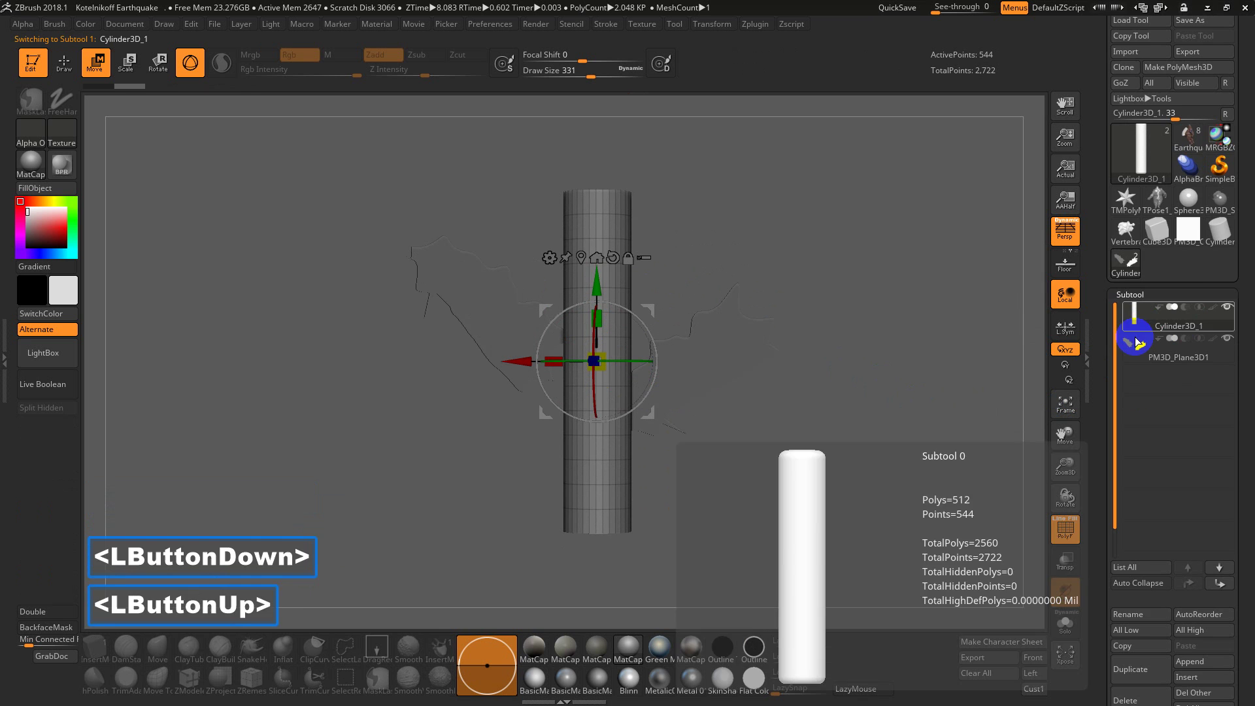
left_click(1101, 613)
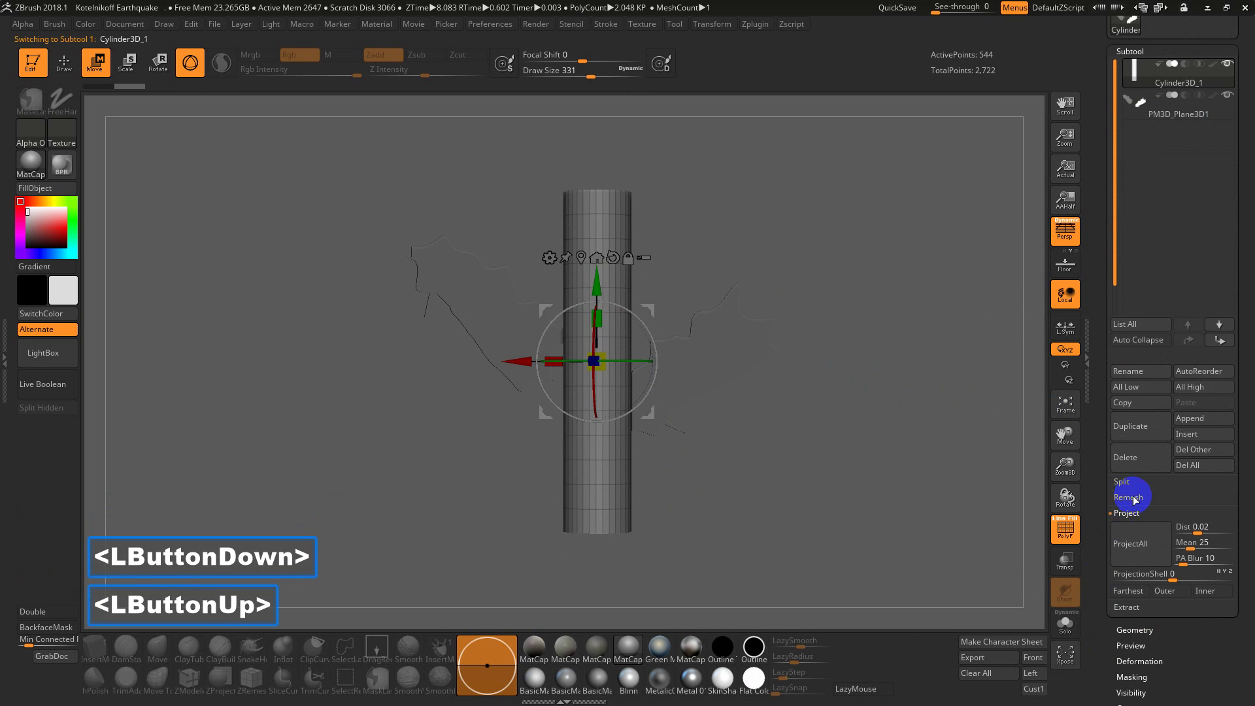